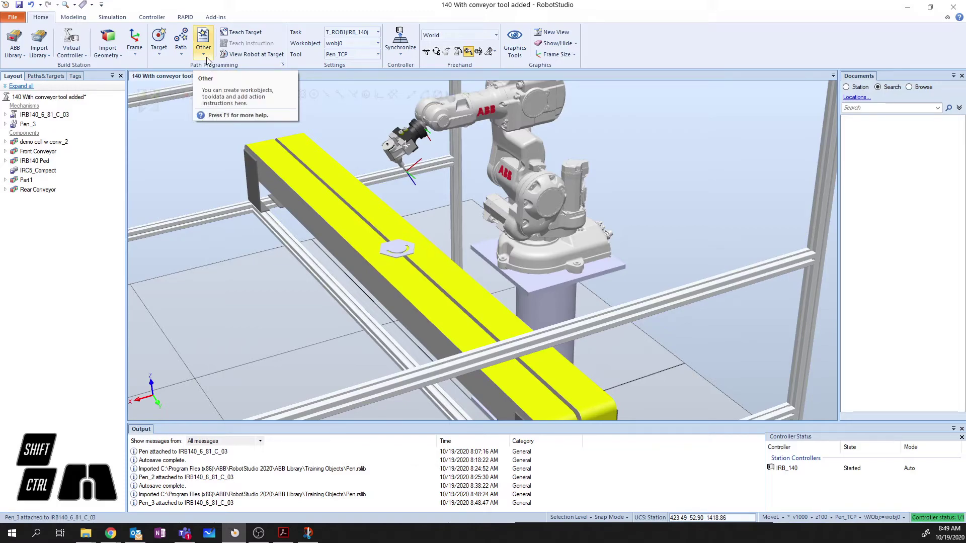
# Start a new work object via Other > Create Workobject on the Home tab
pyautogui.click(210, 61)
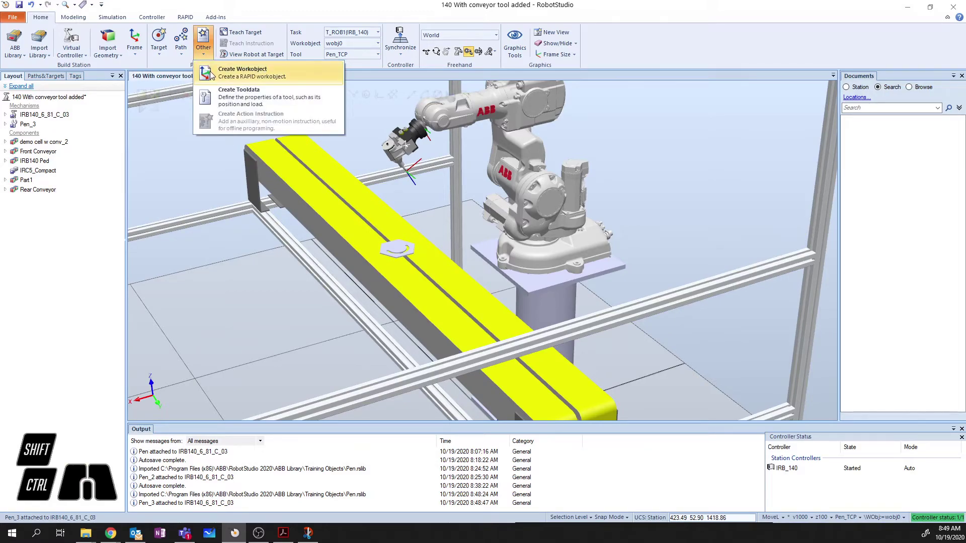
pyautogui.click(252, 81)
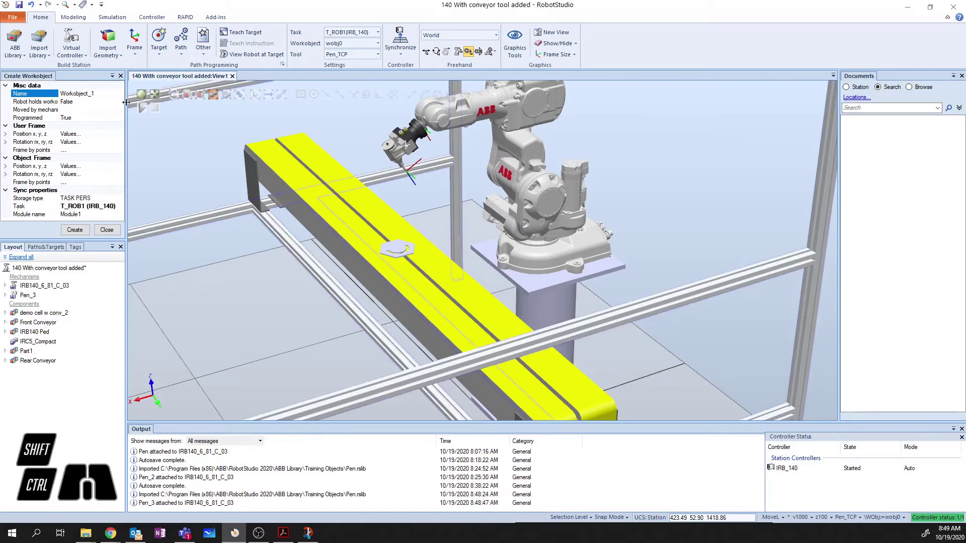
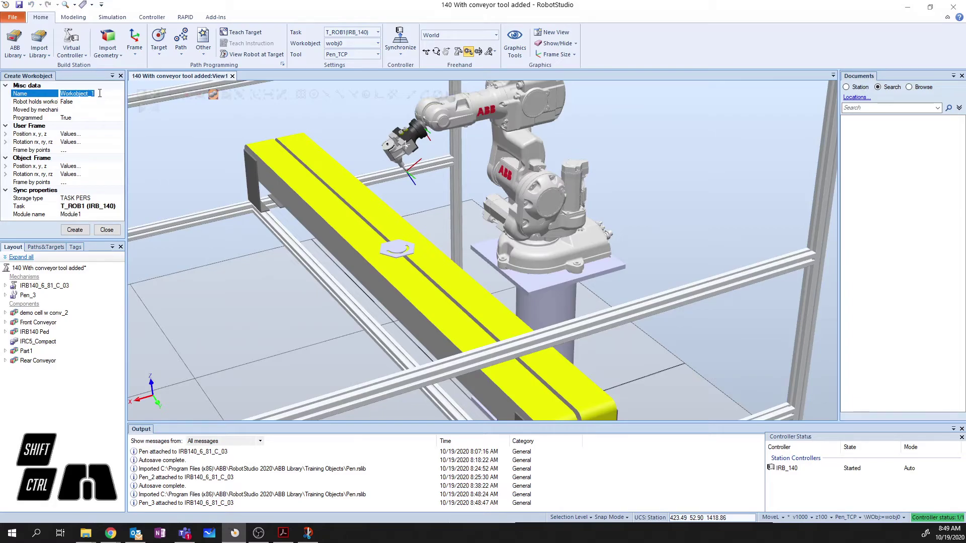
# Name the work object My_Part, keeping Robot holds workobject, Moved by mechanism and Storage type at defaults
pyautogui.doubleClick(101, 93)
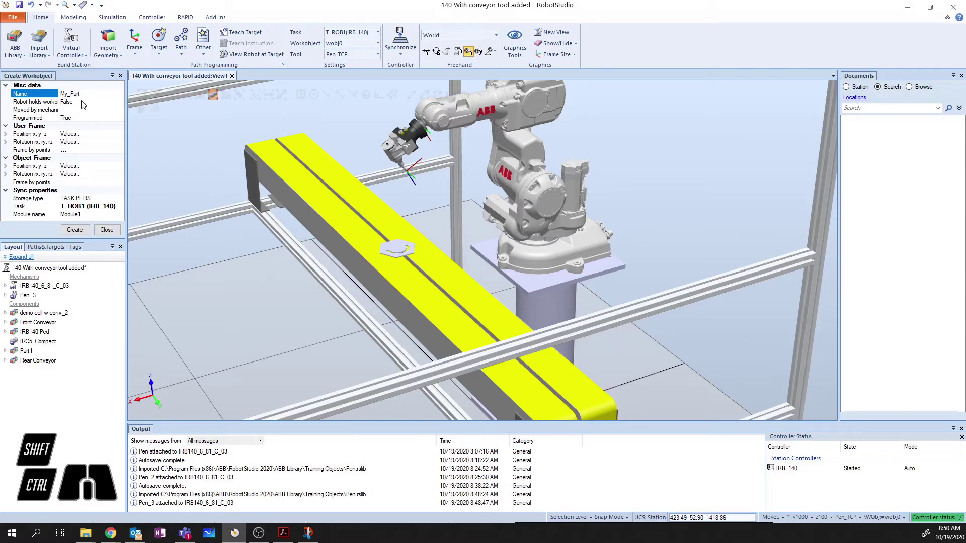
pyautogui.click(86, 108)
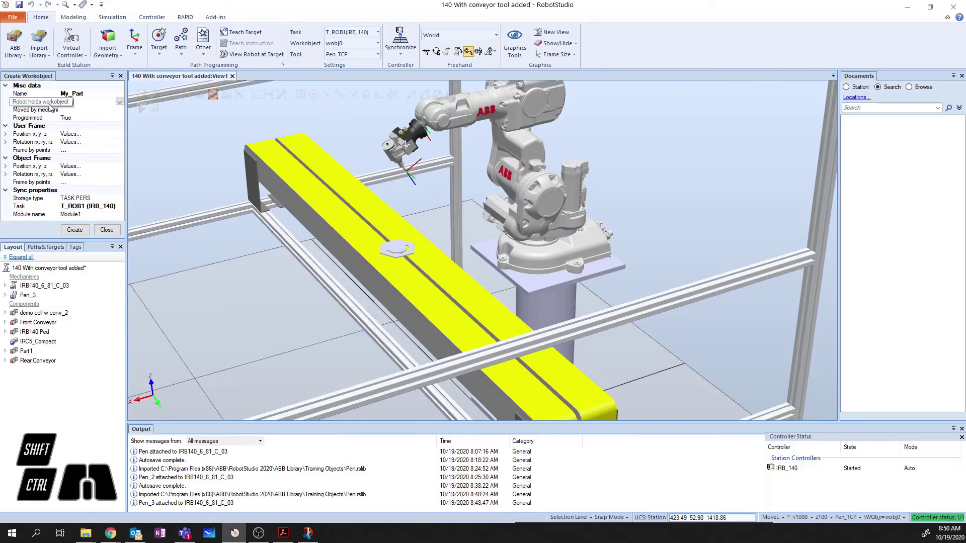
pyautogui.click(76, 115)
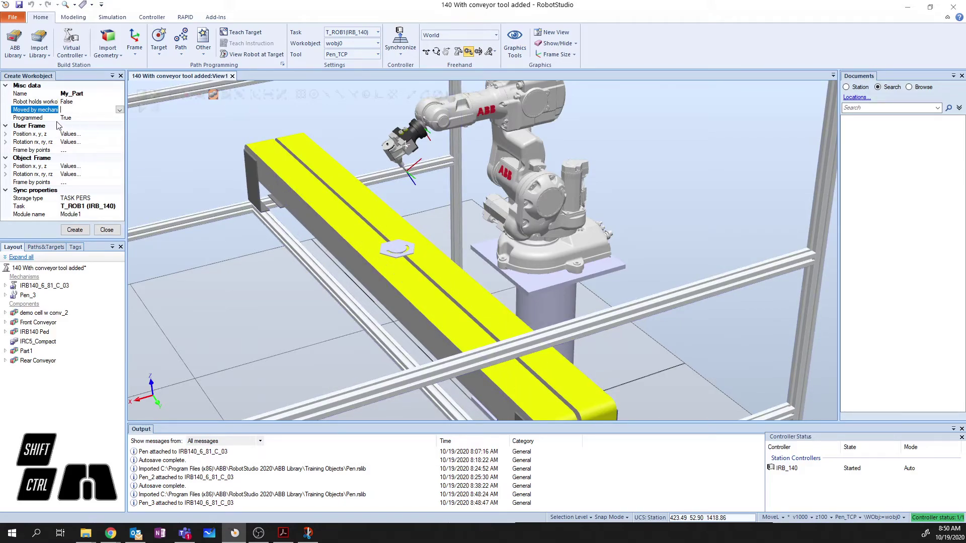
pyautogui.click(9, 207)
pyautogui.click(7, 204)
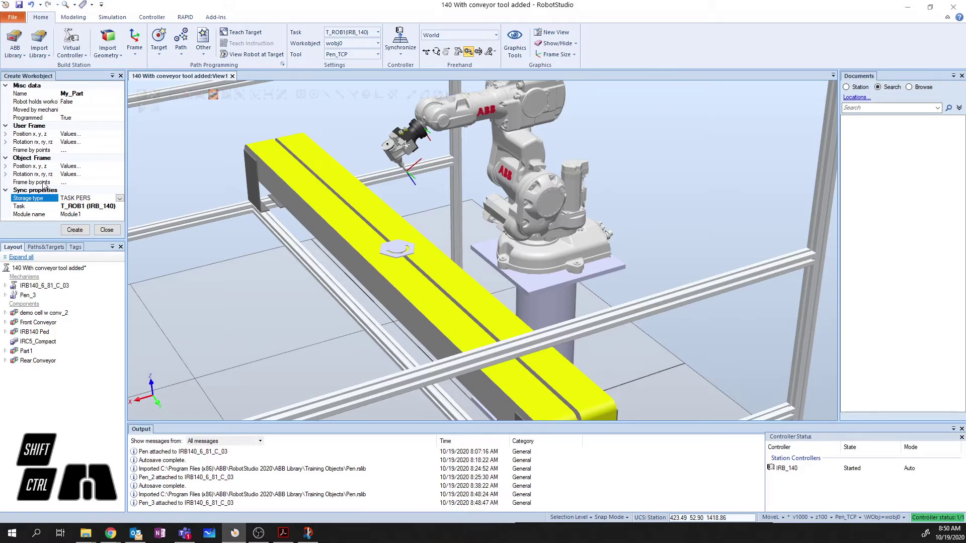
# Define the object frame by points using the Three-point method
pyautogui.click(77, 187)
pyautogui.click(122, 187)
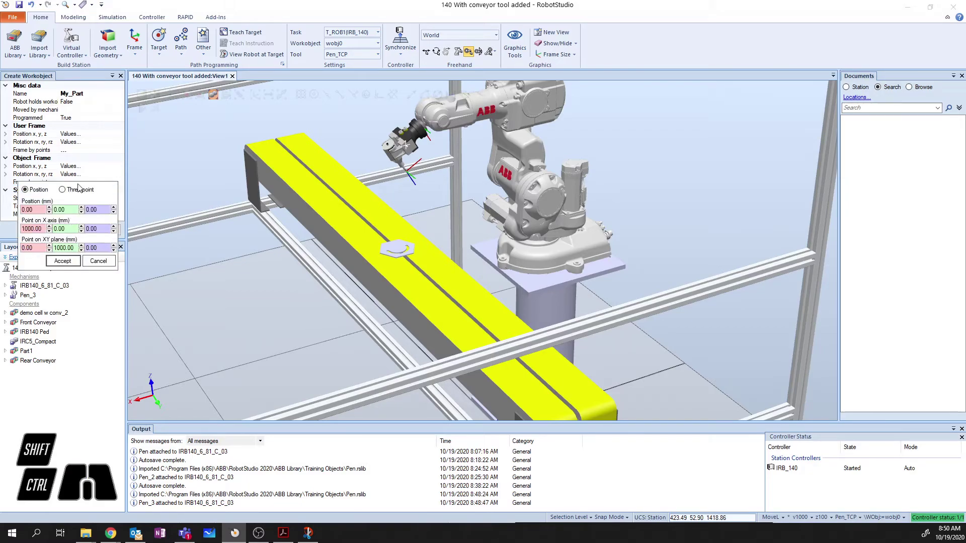
pyautogui.click(65, 192)
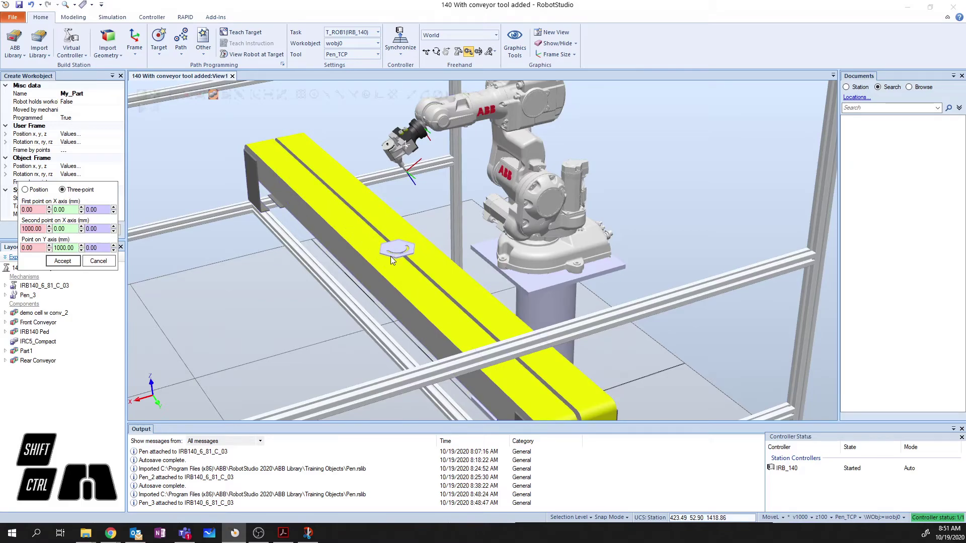
# Zoom onto the hexagonal part on the conveyor with surface selection and Snap End enabled
pyautogui.moveTo(394, 260); pyautogui.dragTo(451, 270)
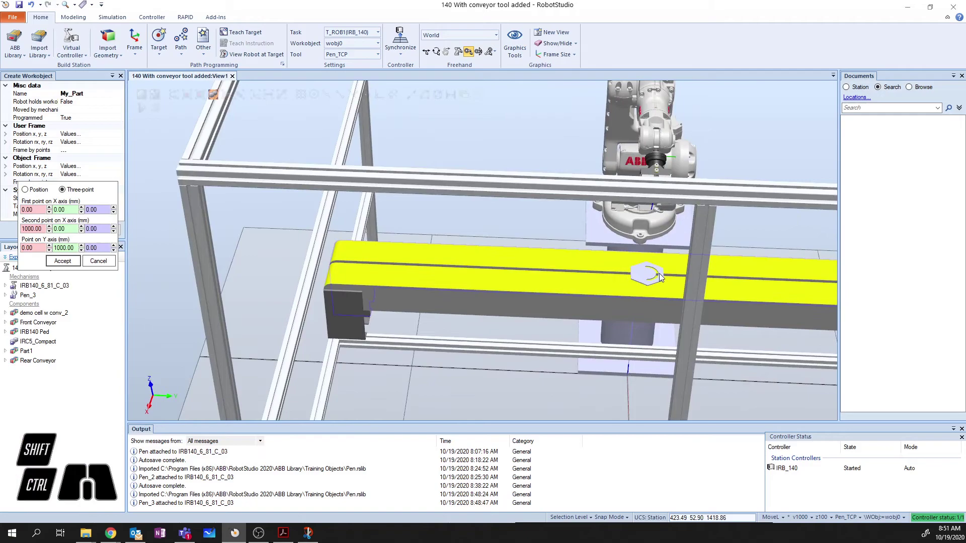
pyautogui.middleClick(663, 278)
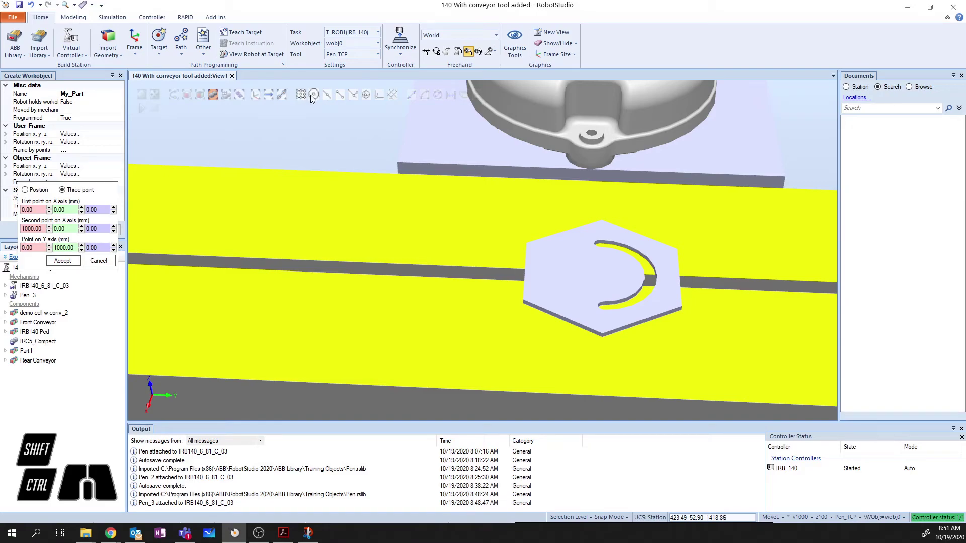
pyautogui.click(345, 98)
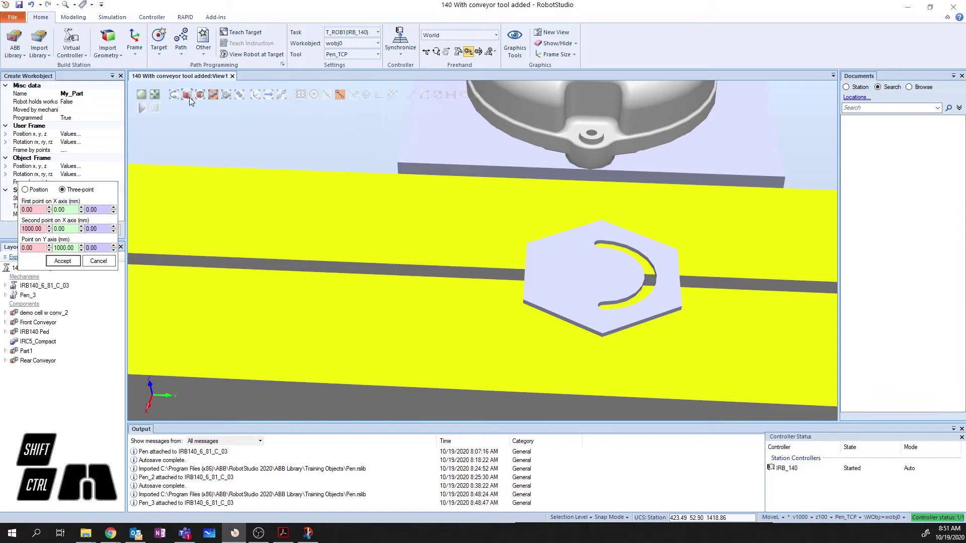
pyautogui.click(193, 101)
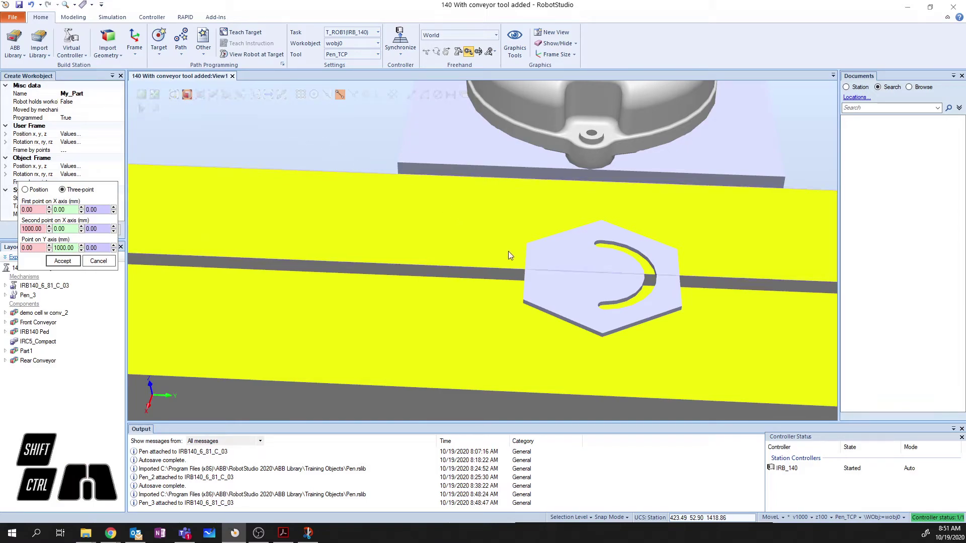
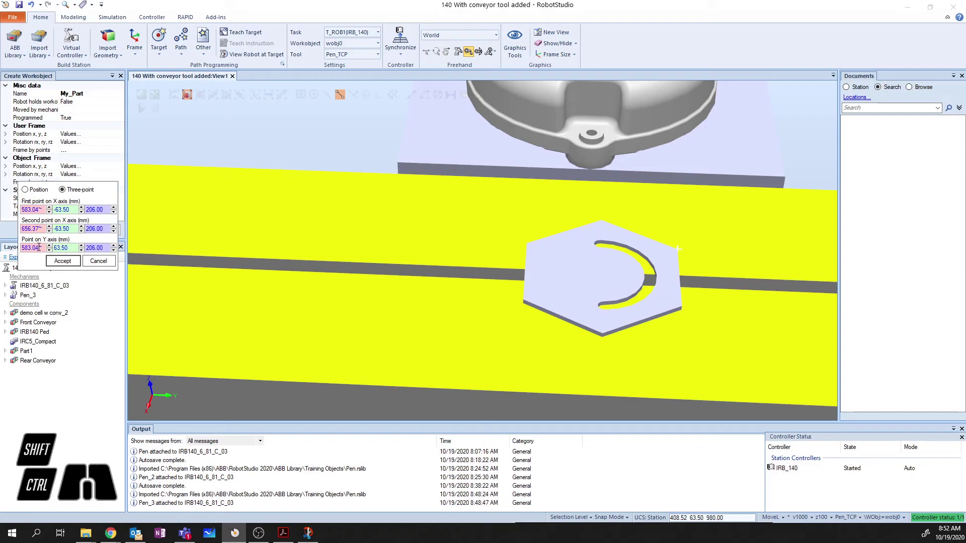
# Accept the three snapped corner points and create the My_Part work object
pyautogui.click(68, 268)
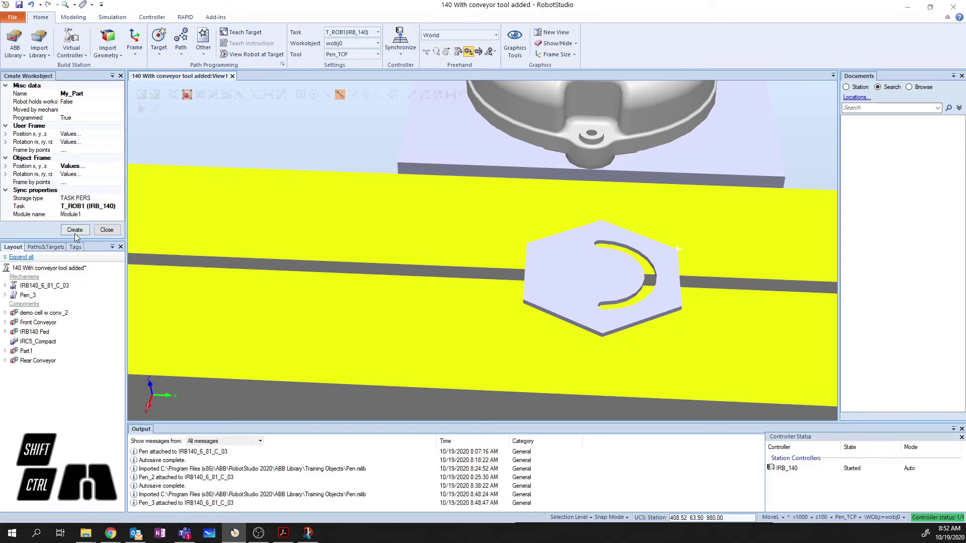
pyautogui.click(78, 236)
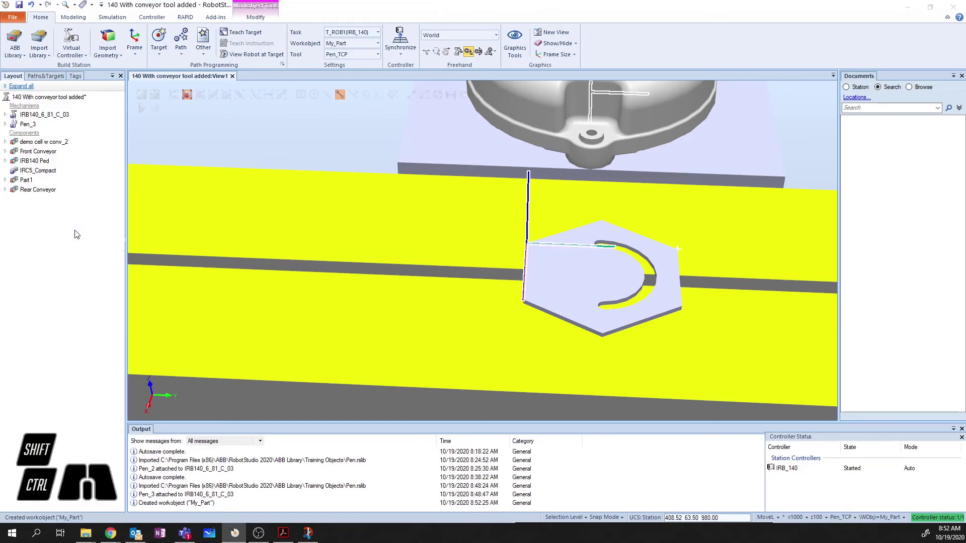